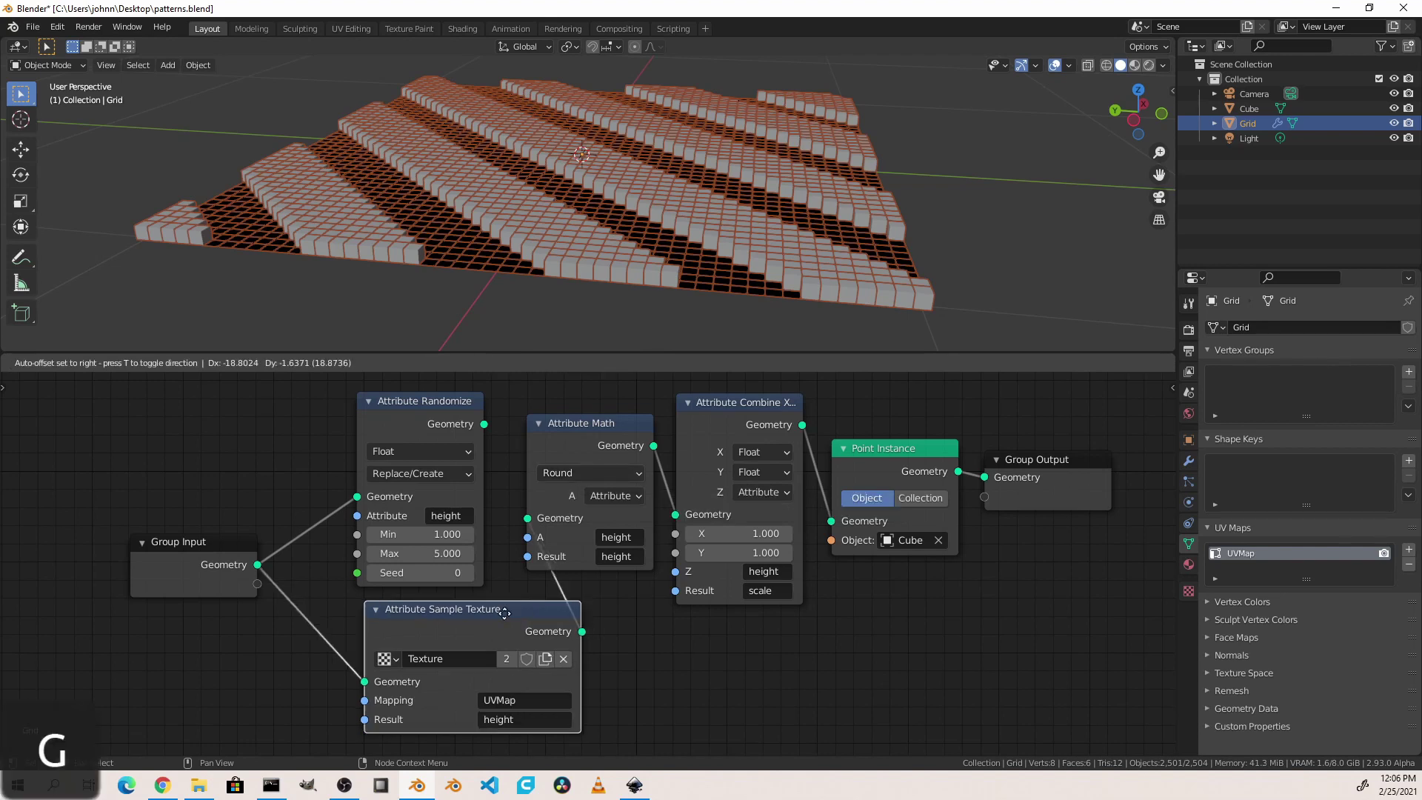
- Reposition the texture sampling node and its neighbours to open a gap on the link
left_click(260, 554)
key("g")
left_click(176, 580)
key("g")
left_click(290, 627)
- Add an Attribute Math node onto the link after Attribute Sample Texture
key("shift+a")
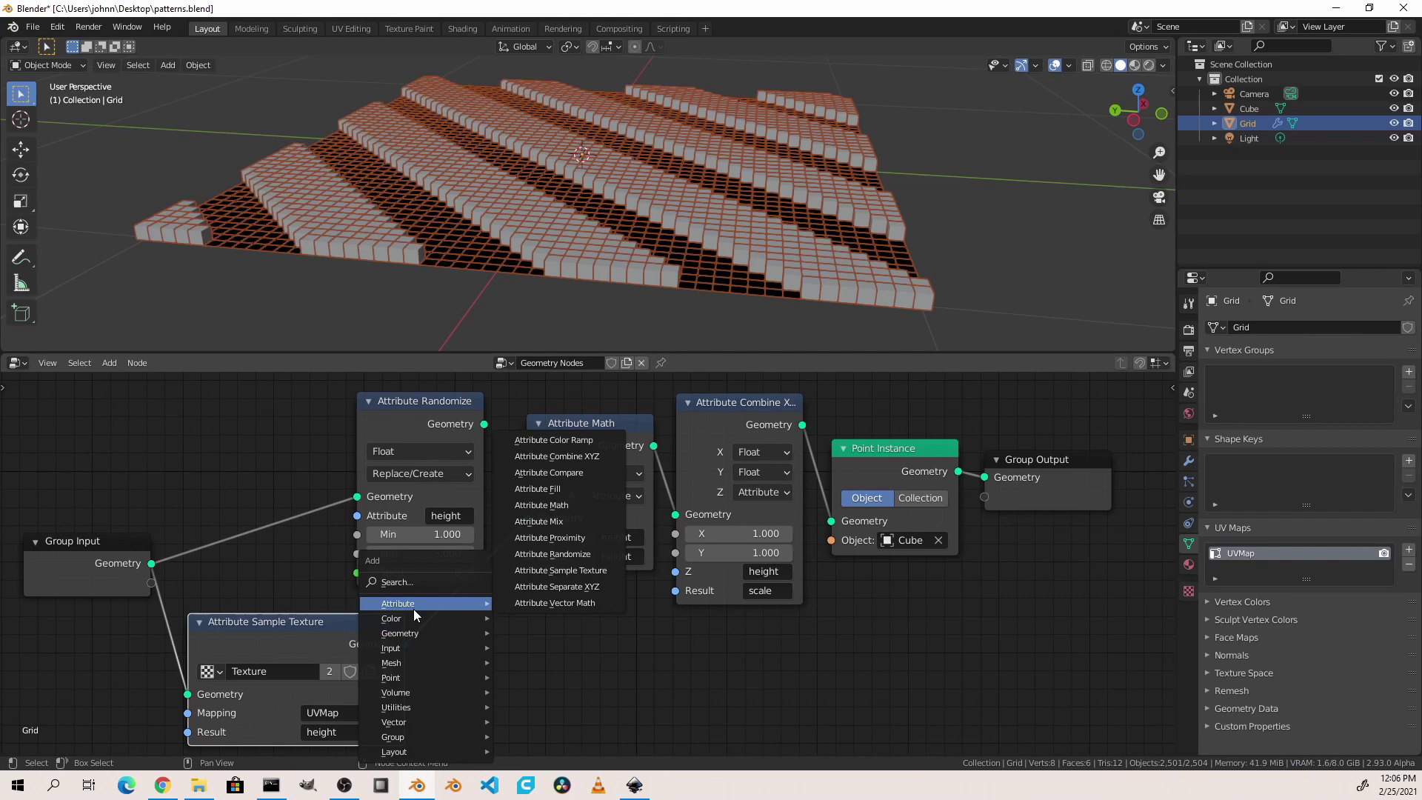
left_click(540, 503)
left_click(447, 601)
middle_click(542, 622)
left_click_drag(563, 583, 558, 396)
left_click_drag(557, 394, 593, 602)
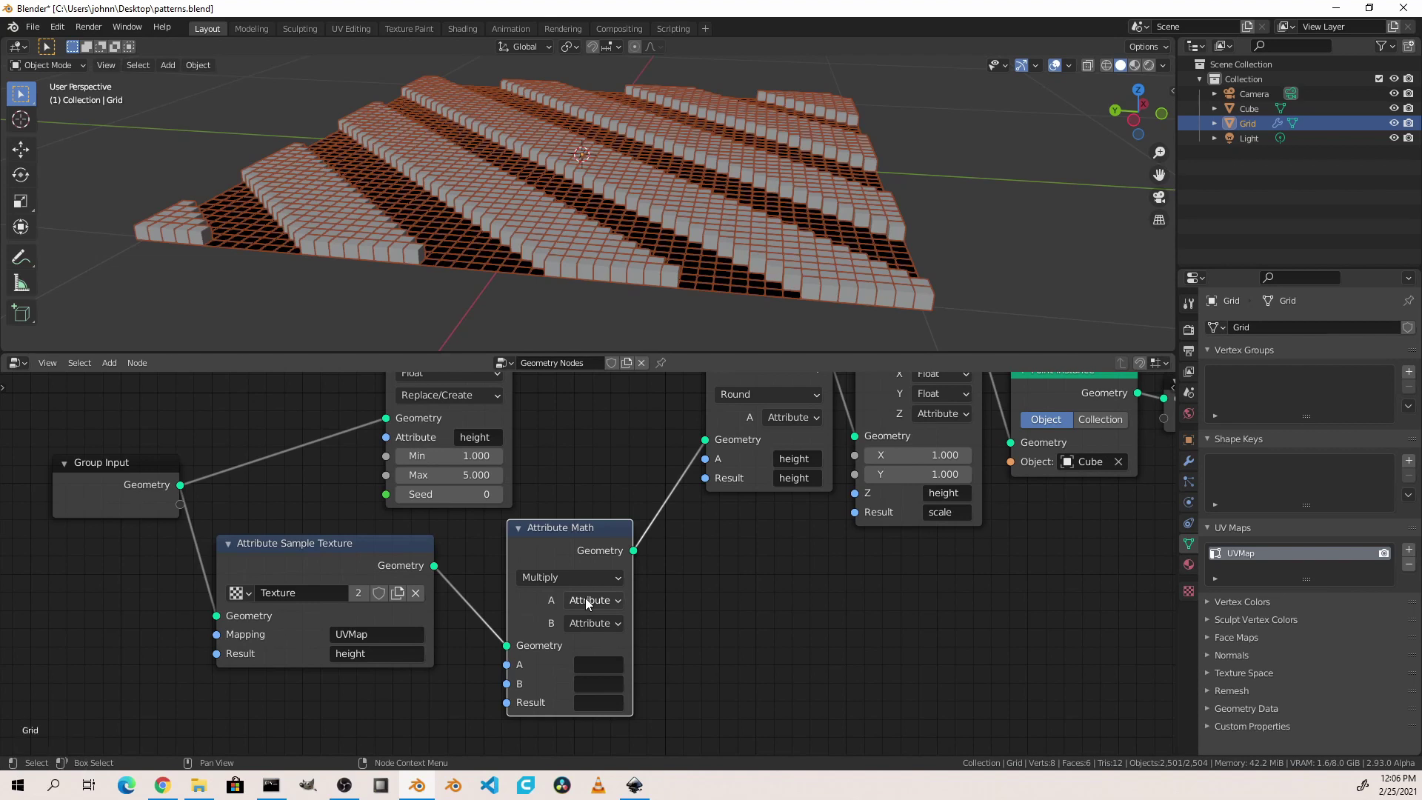
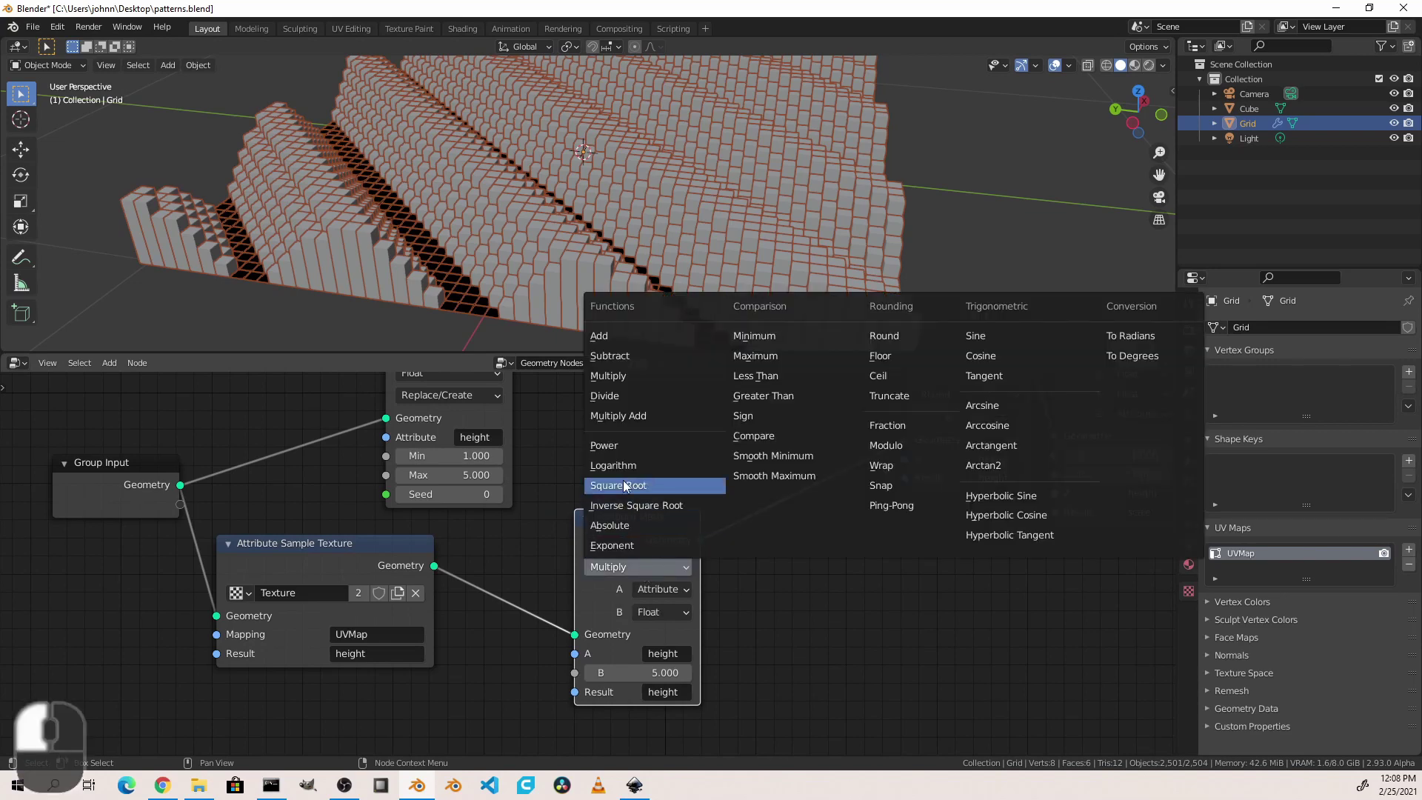
- Set the math node to Multiply Add and orbit to view the whole wave terrain
left_click(625, 423)
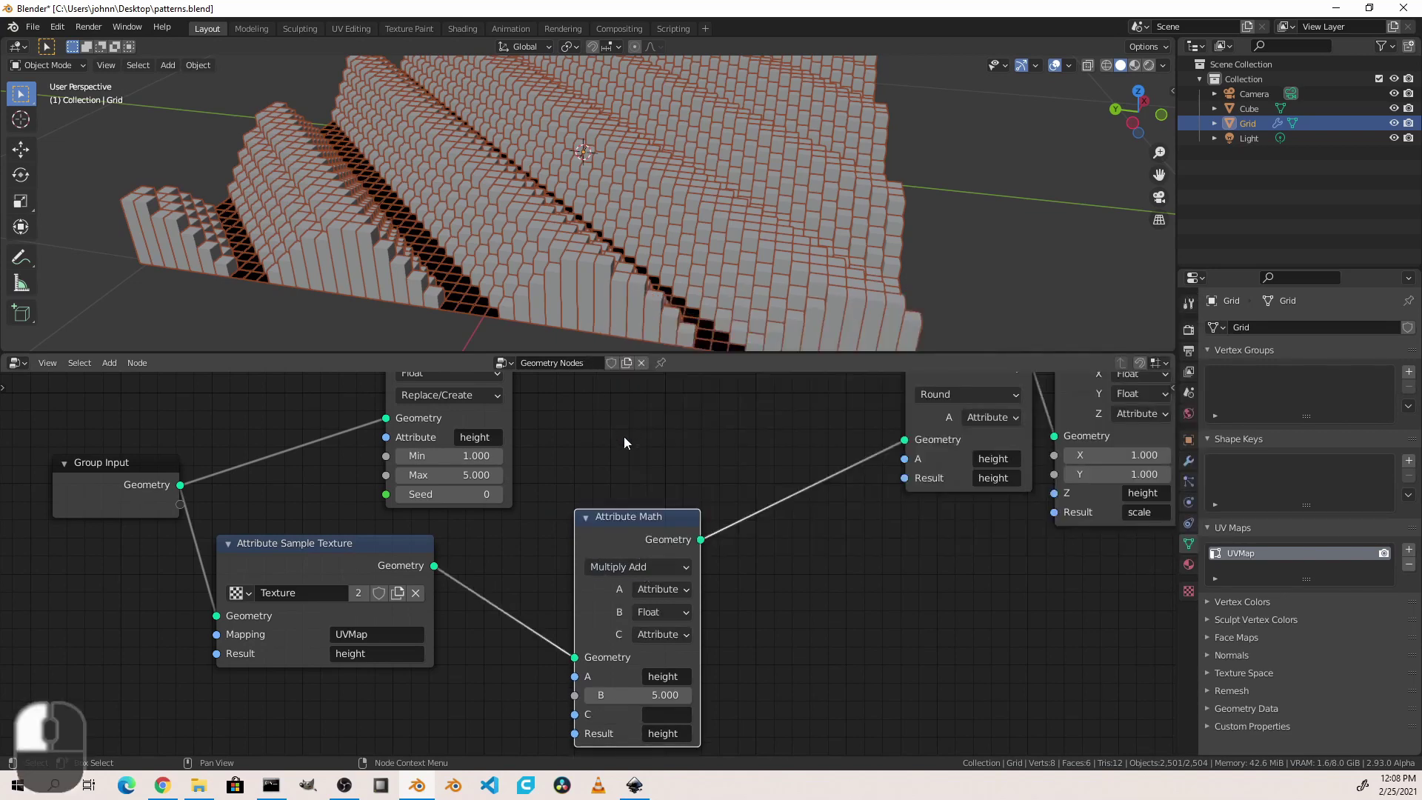
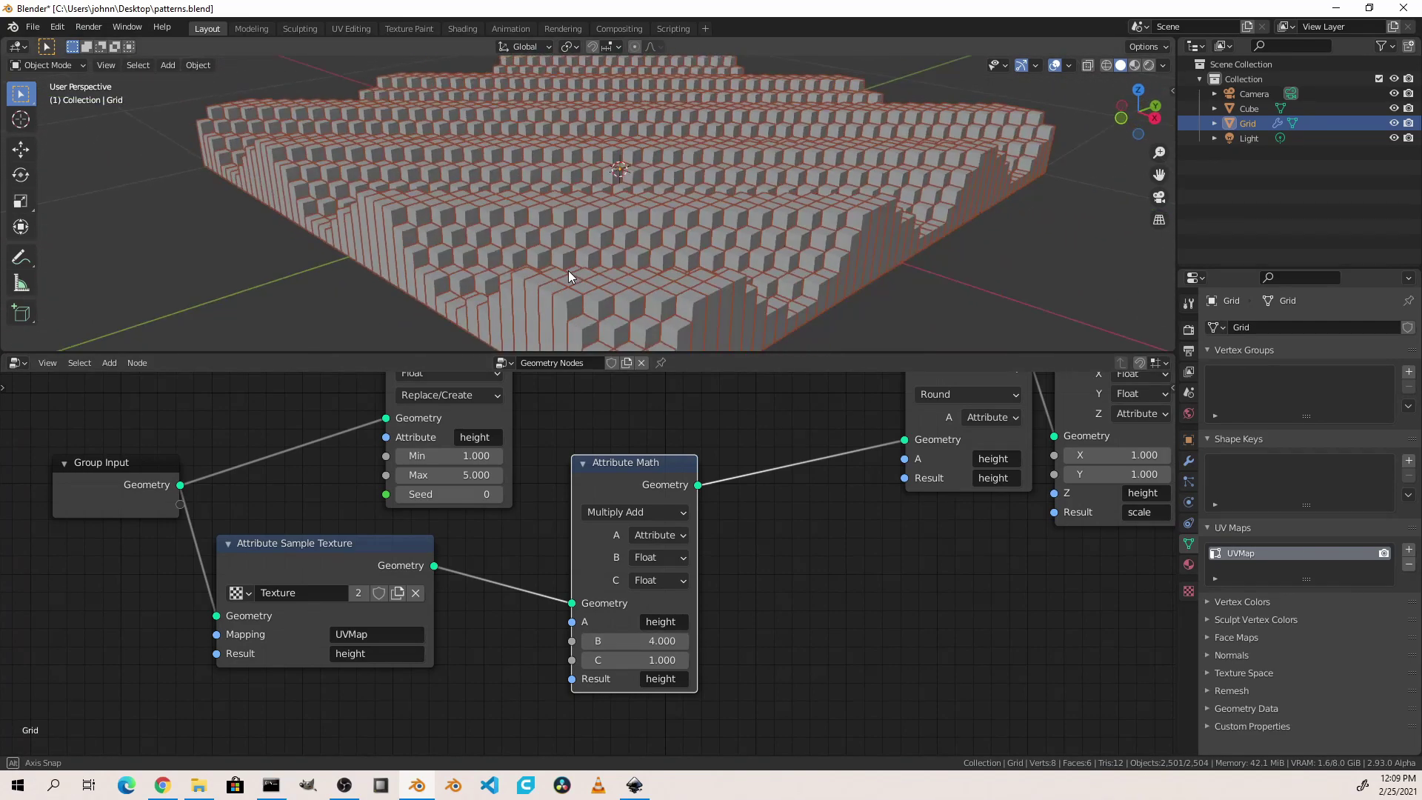
left_click_drag(462, 264, 384, 249)
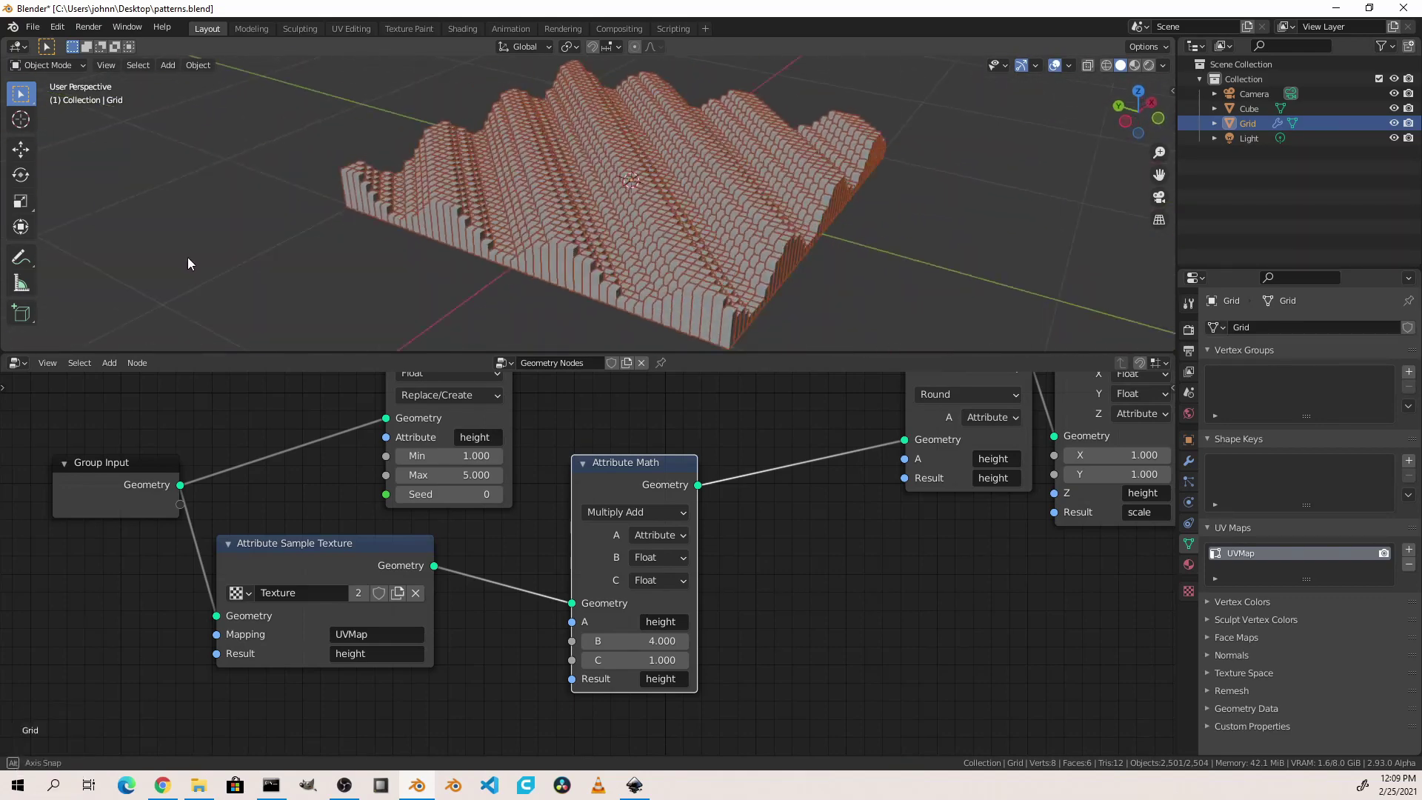
left_click_drag(741, 222, 630, 226)
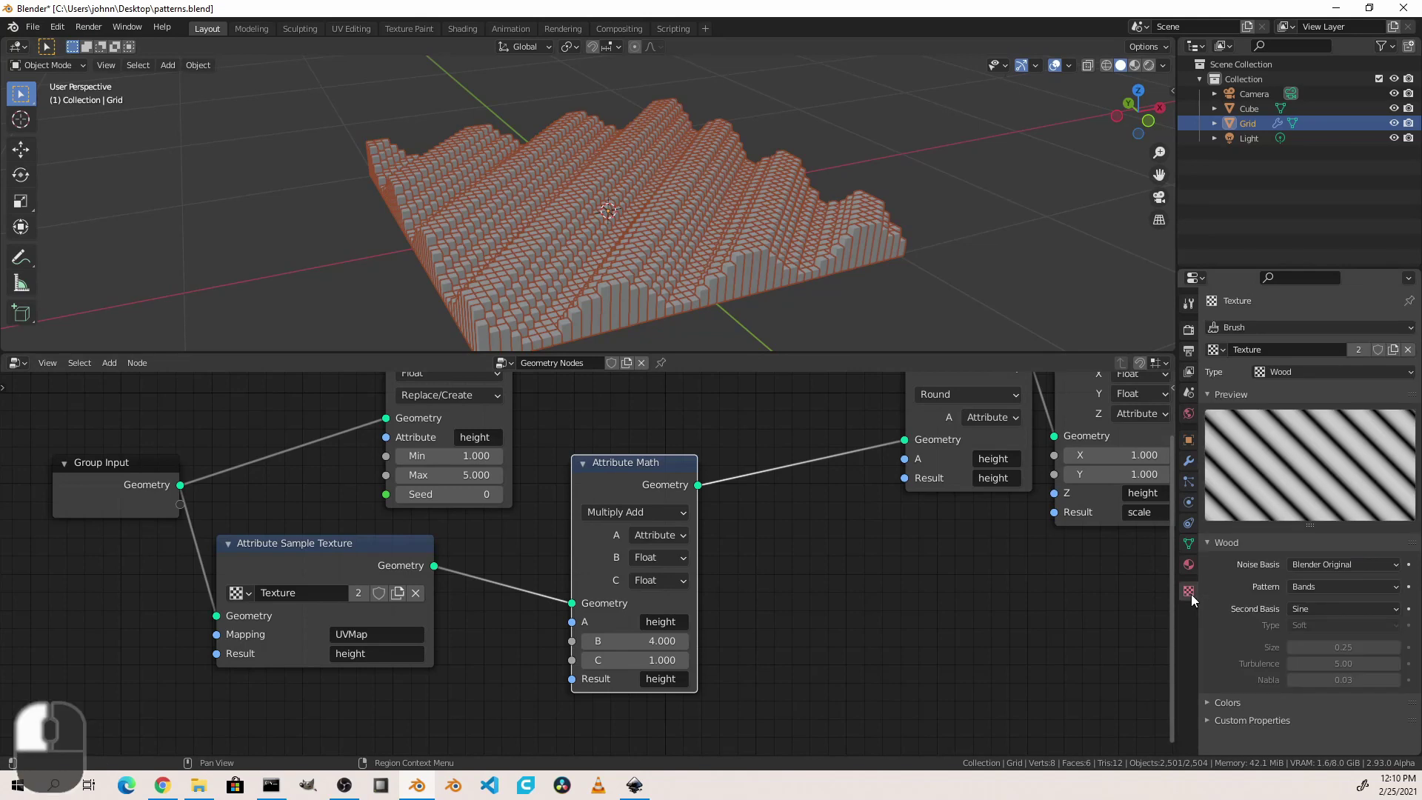